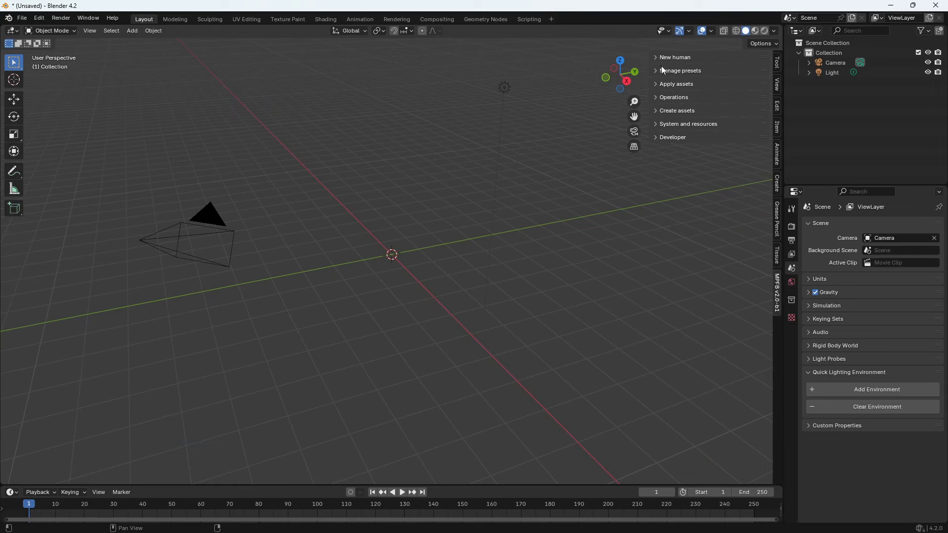
- Expand the MPFB New human section to show the creation options
click(659, 60)
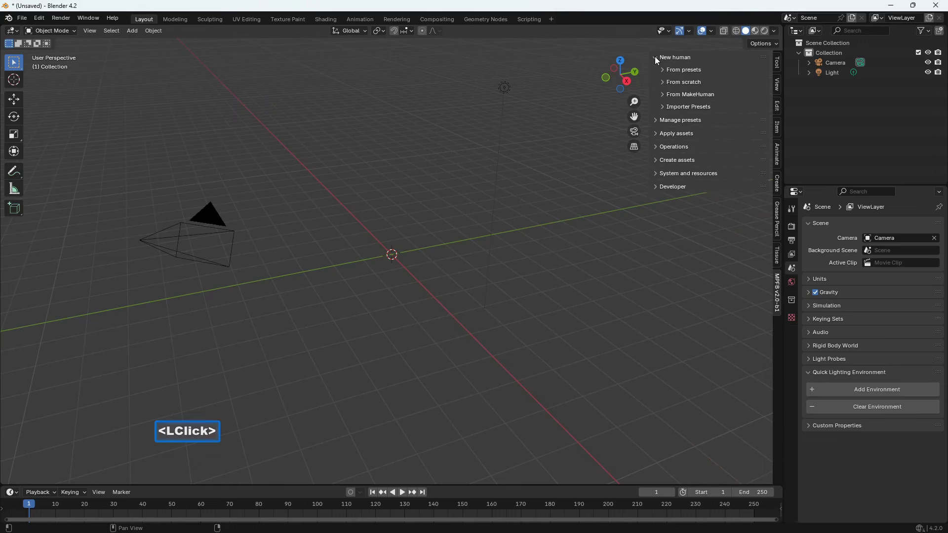
- Expand From scratch and set the phenotype Gender to Male
click(665, 84)
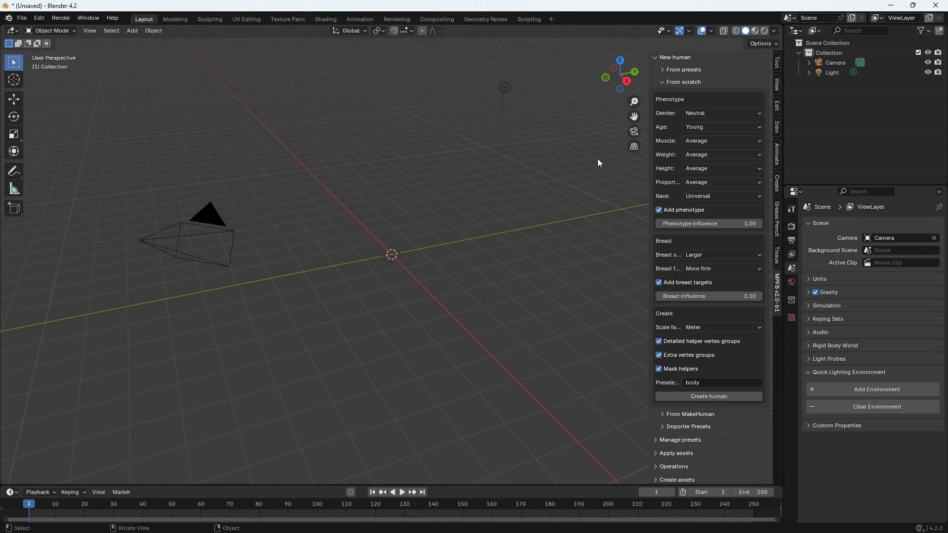
key(Pause)
key(Insert)
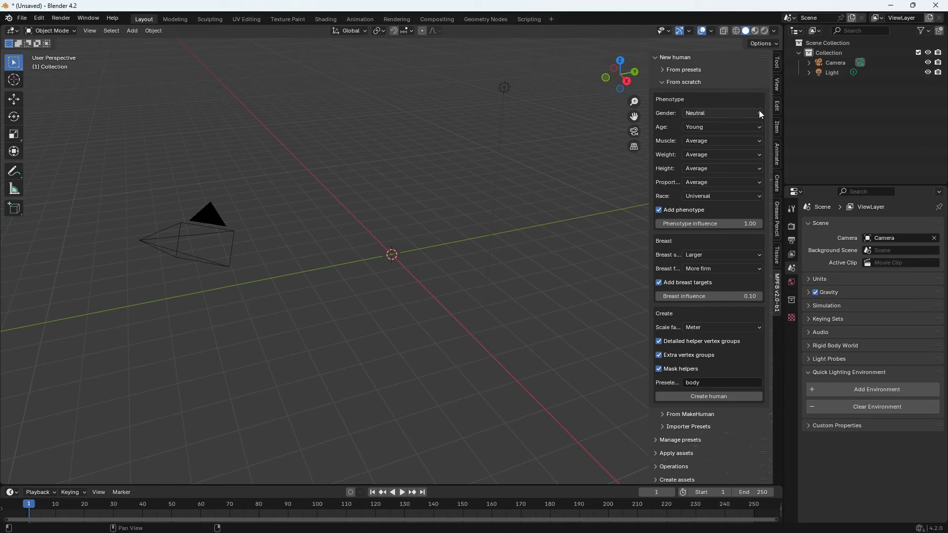
click(762, 115)
click(734, 134)
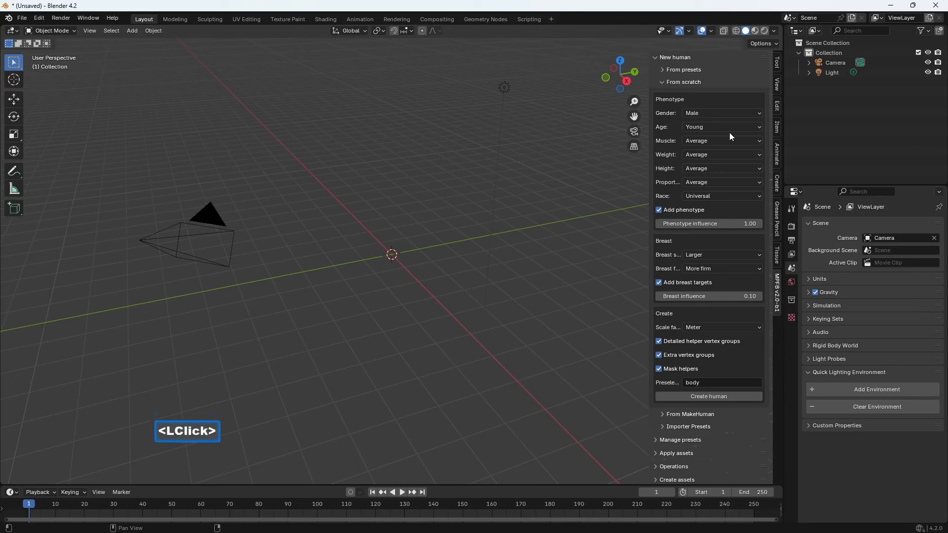
click(729, 141)
click(730, 140)
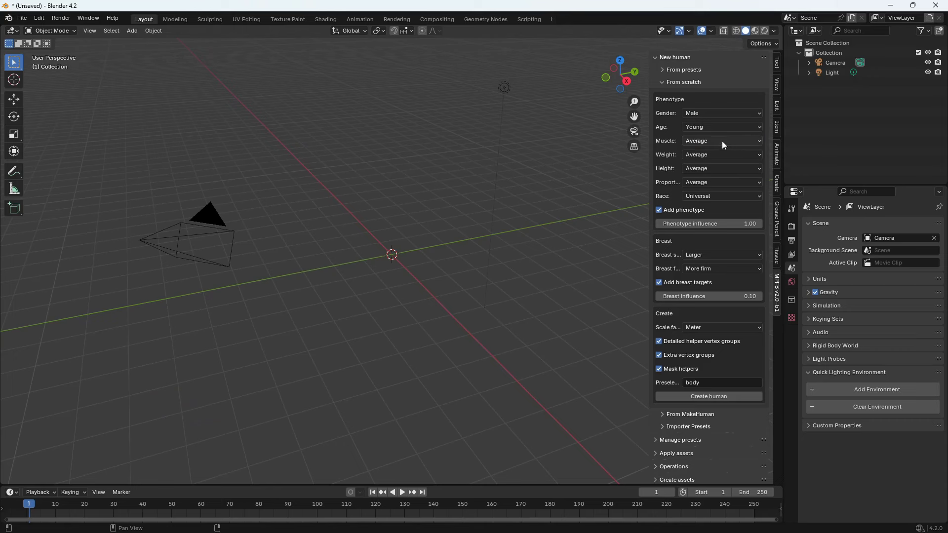
click(741, 143)
click(717, 143)
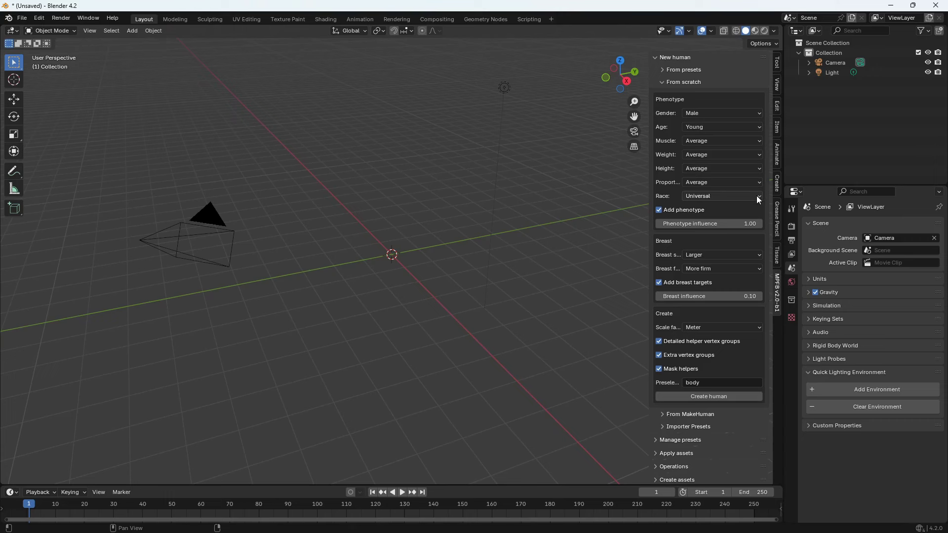
- Set the phenotype Race to Caucasian and review the remaining creation settings
click(760, 198)
click(716, 238)
click(718, 193)
click(721, 198)
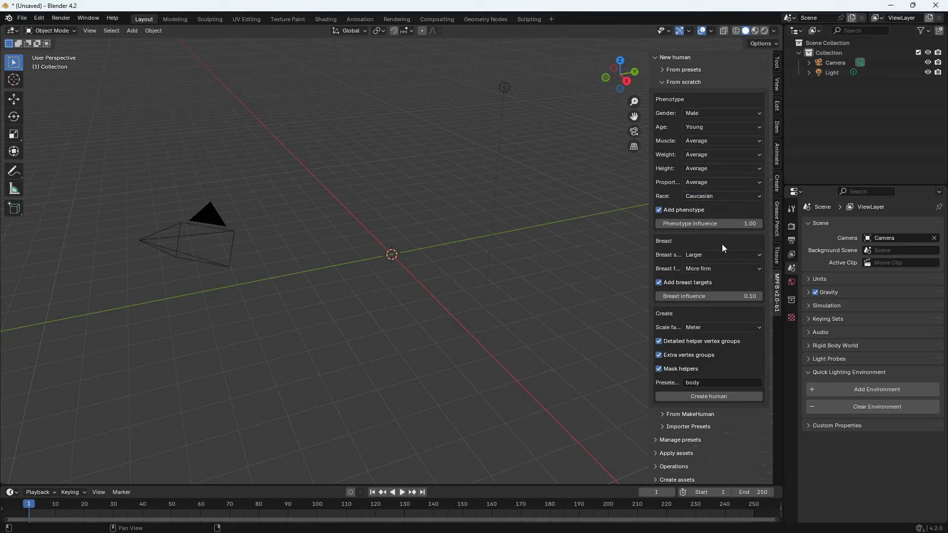
scroll(down, 3)
scroll(down, 3)
scroll(down, 3)
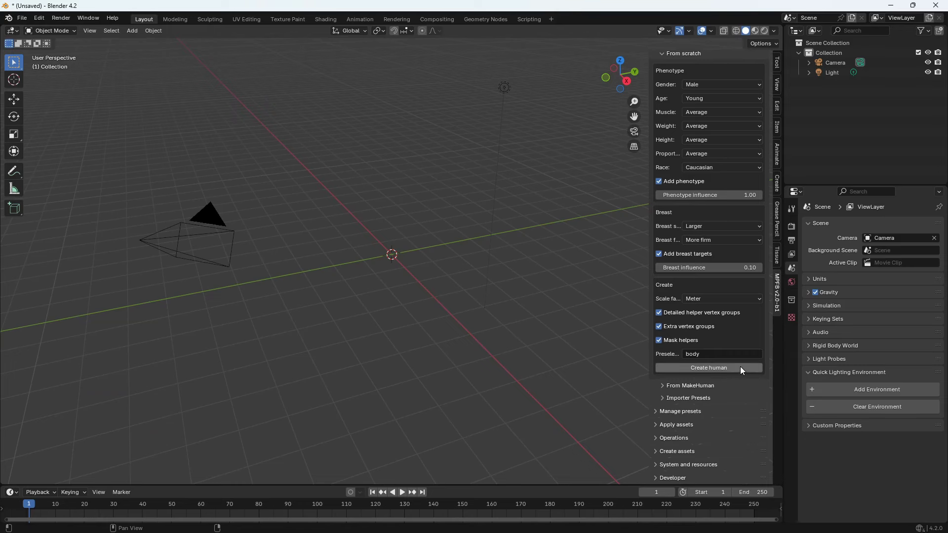
- Create the human from these settings and orbit around the new male mesh
click(743, 369)
scroll(up, 3)
middle_click(409, 260)
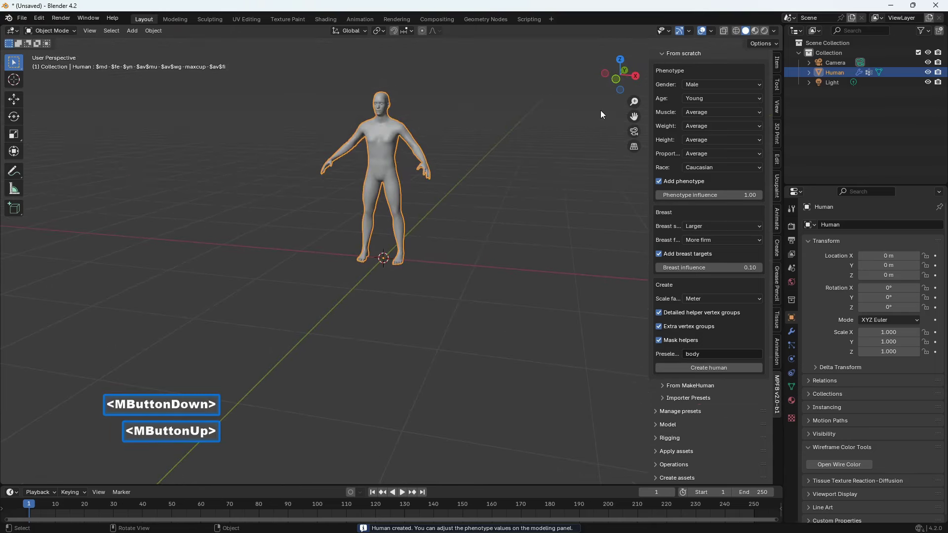
click(638, 111)
scroll(up, 3)
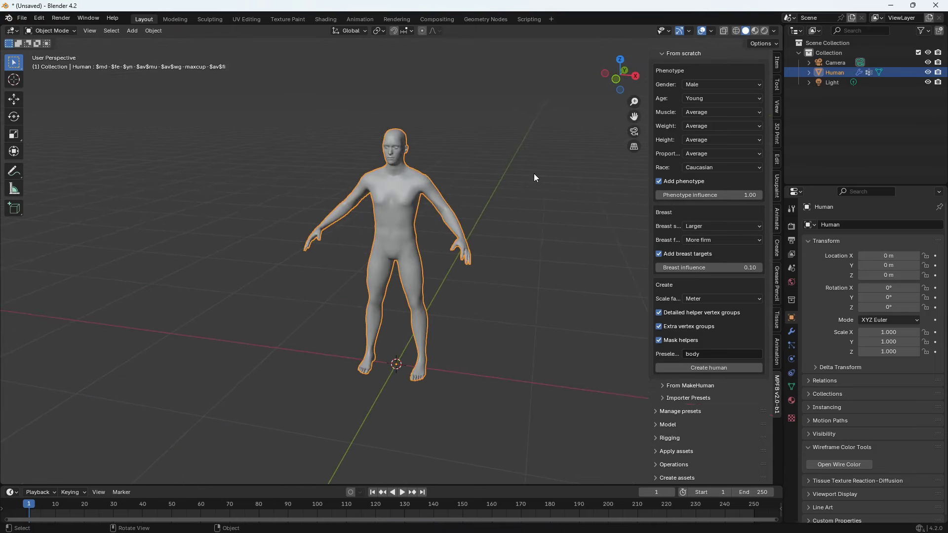
- Save the scene and browse the Apply assets Library Settings for skin, eyes and clothing
key(Pause)
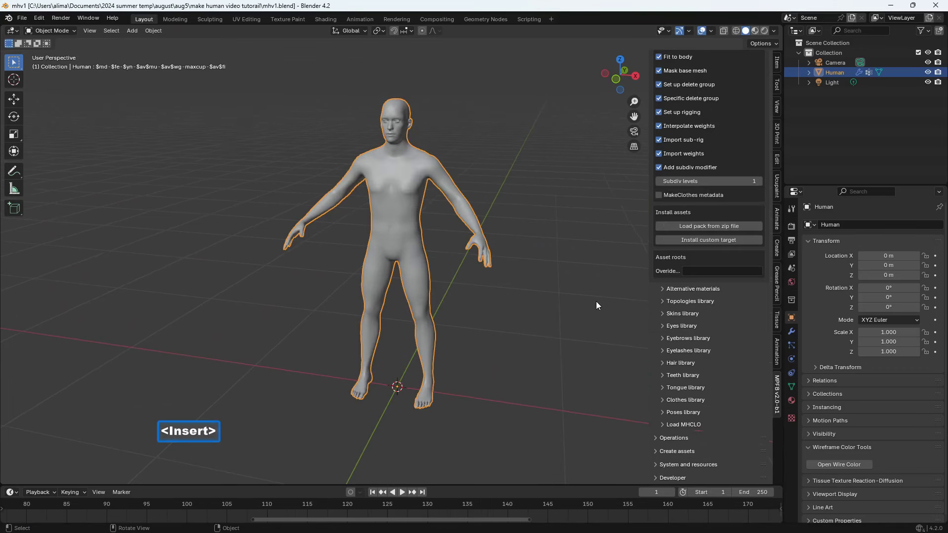
key(Insert)
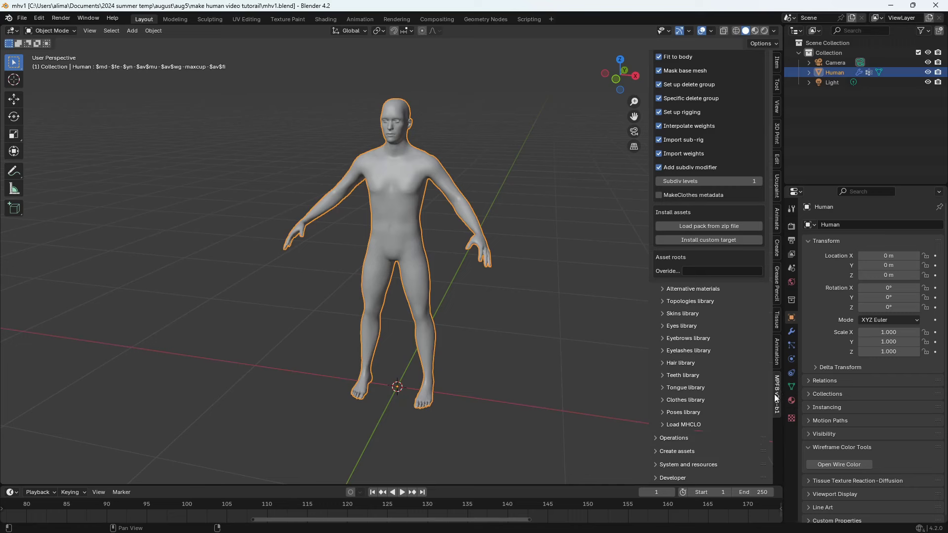
scroll(up, 3)
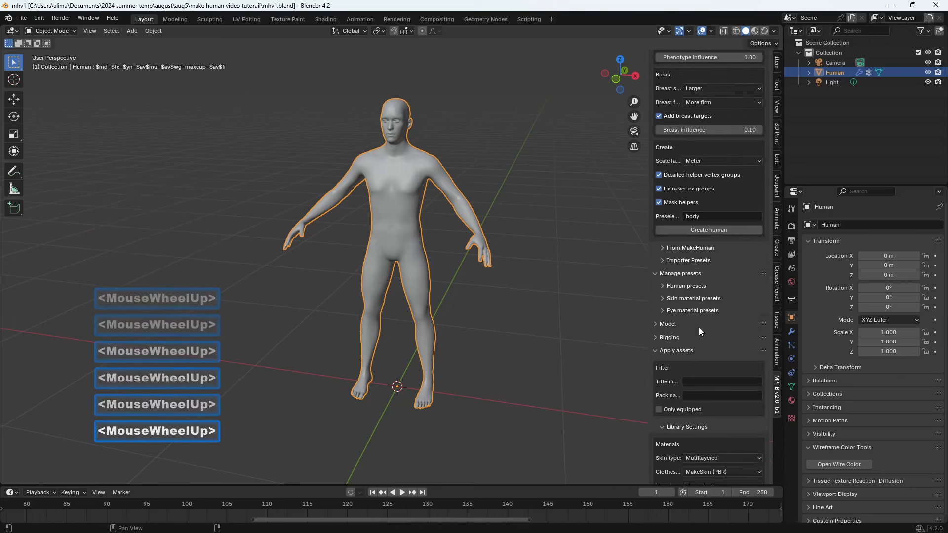
scroll(up, 3)
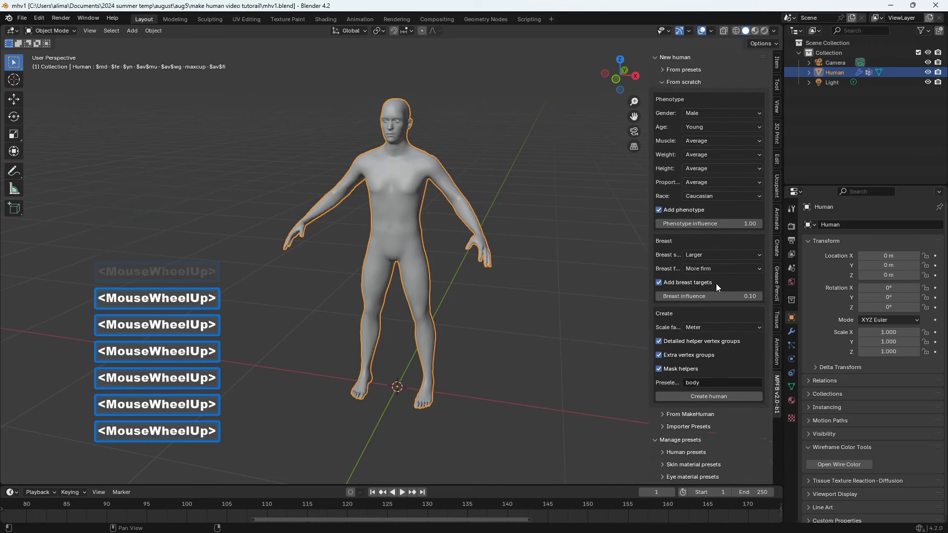
scroll(down, 3)
scroll(down, 3)
scroll(down, 3)
scroll(down, 3)
scroll(up, 3)
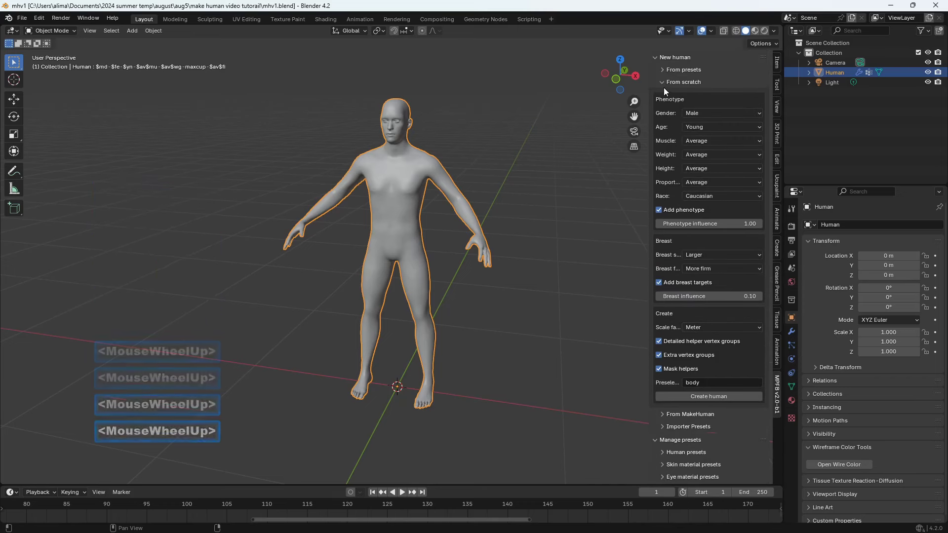
scroll(down, 3)
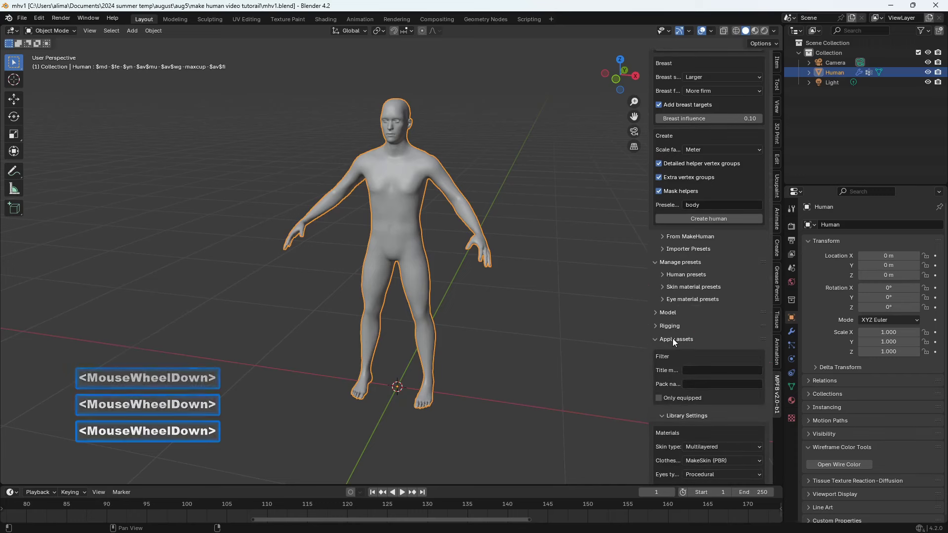
scroll(down, 3)
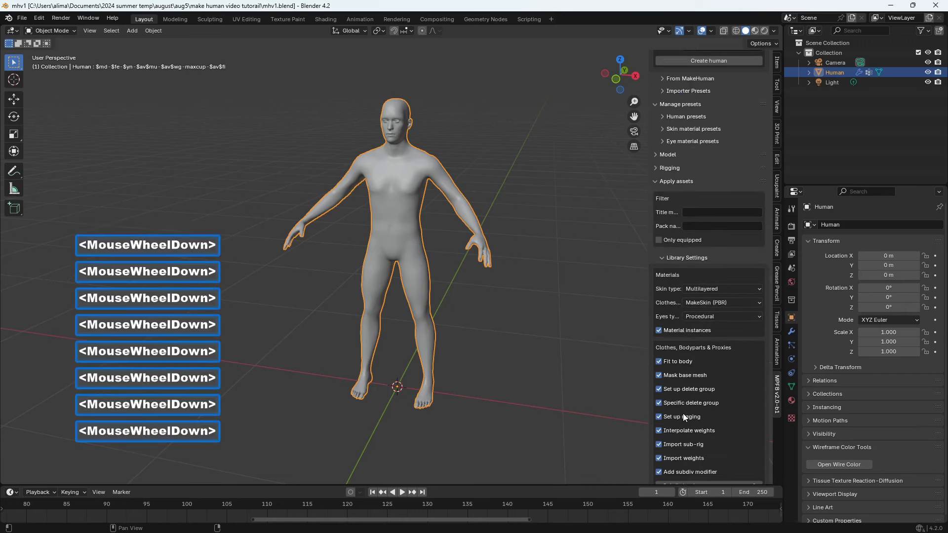
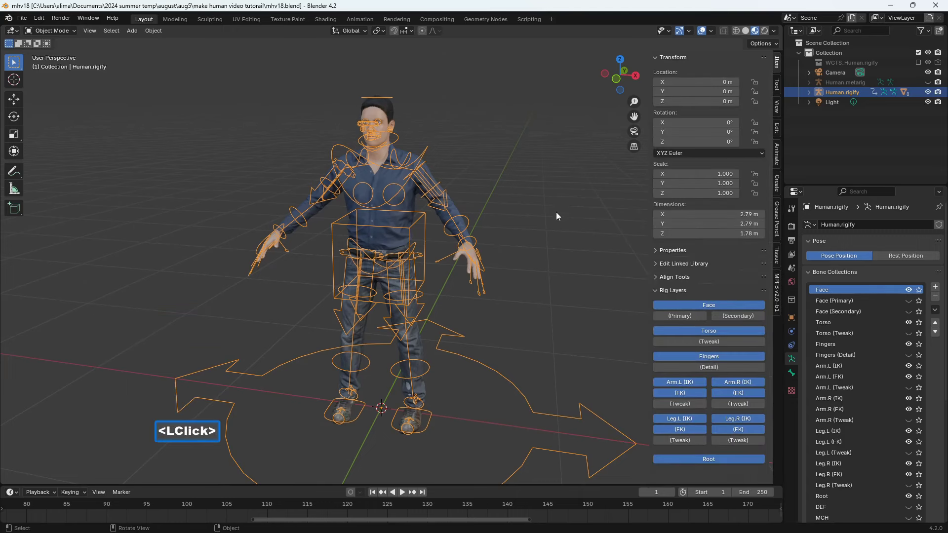
- Hide the transform sidebar and switch the Human.rigify rig into Pose Mode
scroll(up, 3)
key(n)
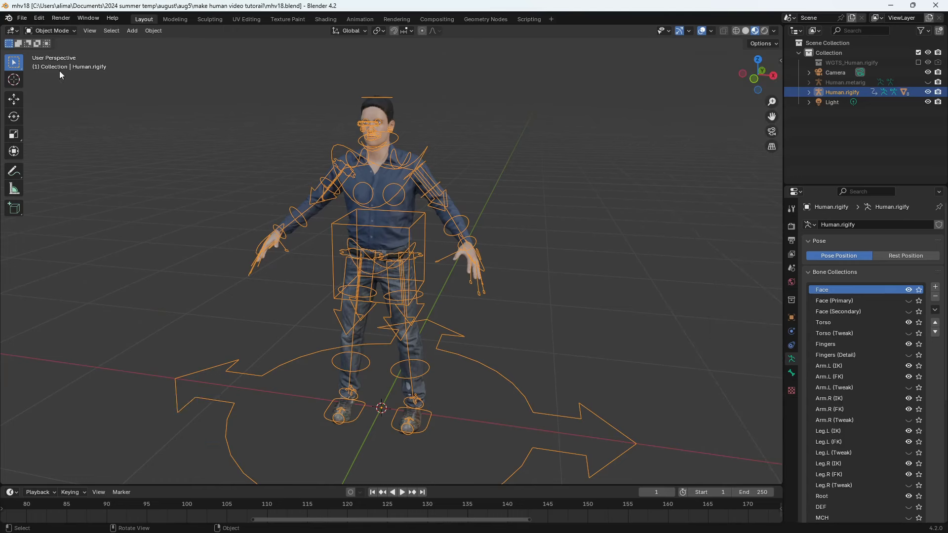
click(62, 33)
click(64, 64)
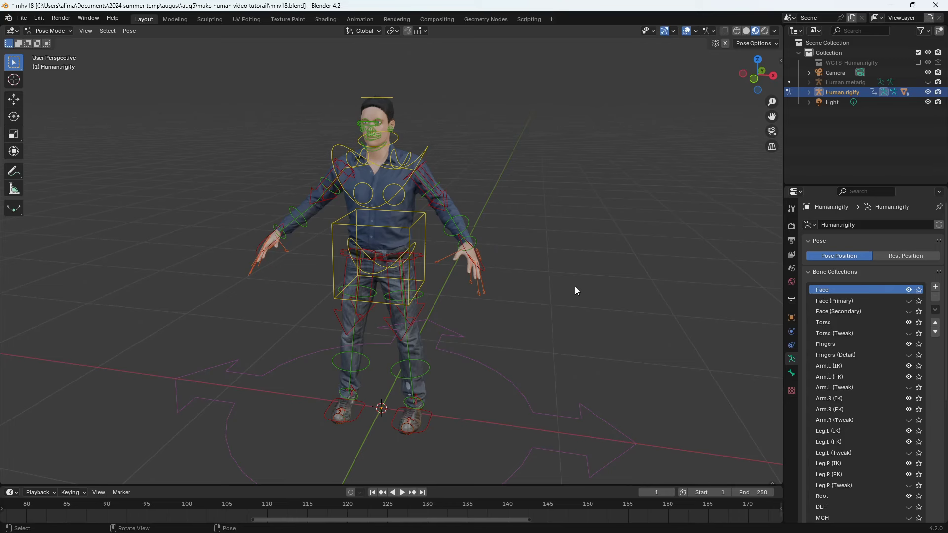
click(481, 272)
scroll(up, 3)
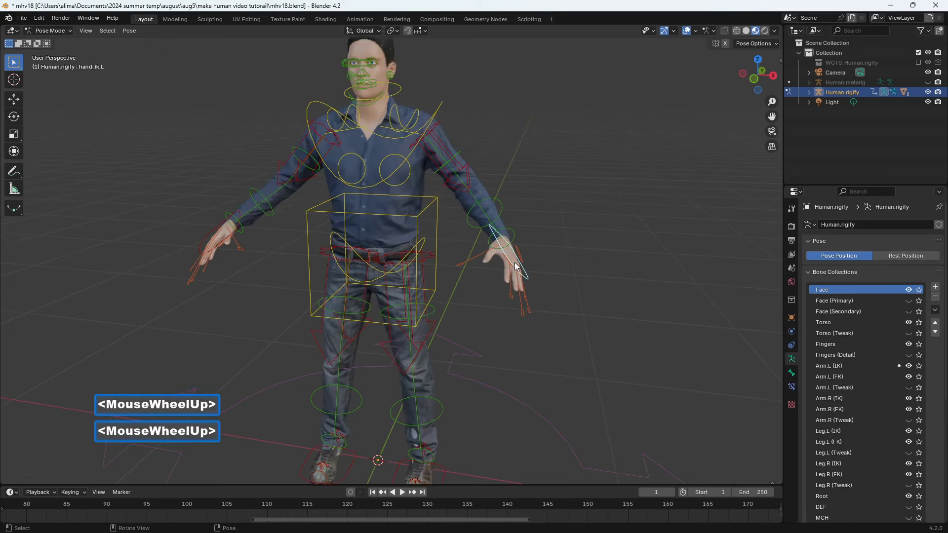
key(g)
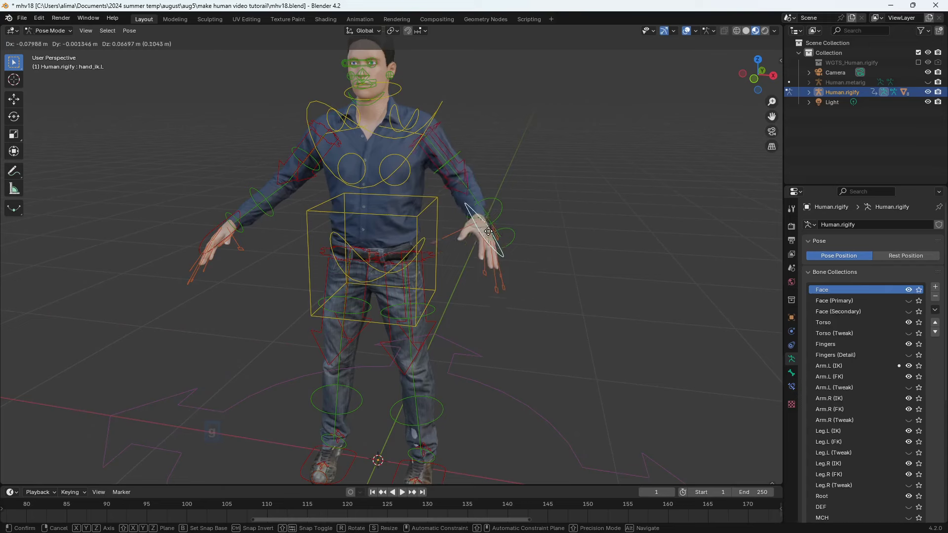
right_click(505, 219)
click(776, 109)
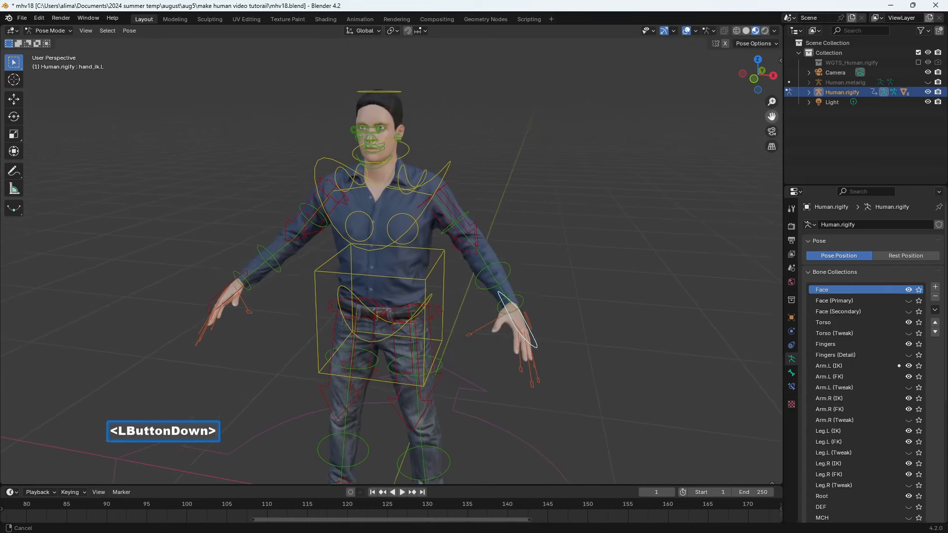
click(401, 96)
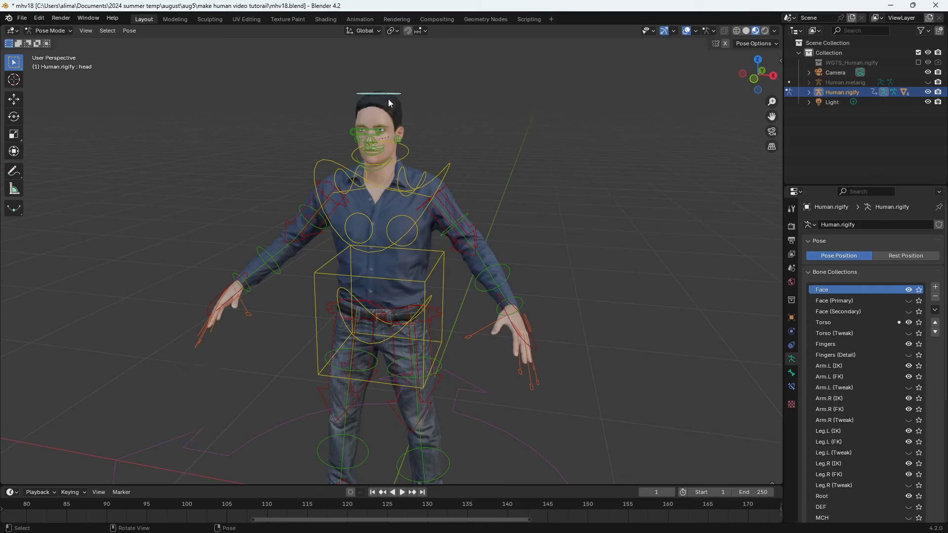
key(g)
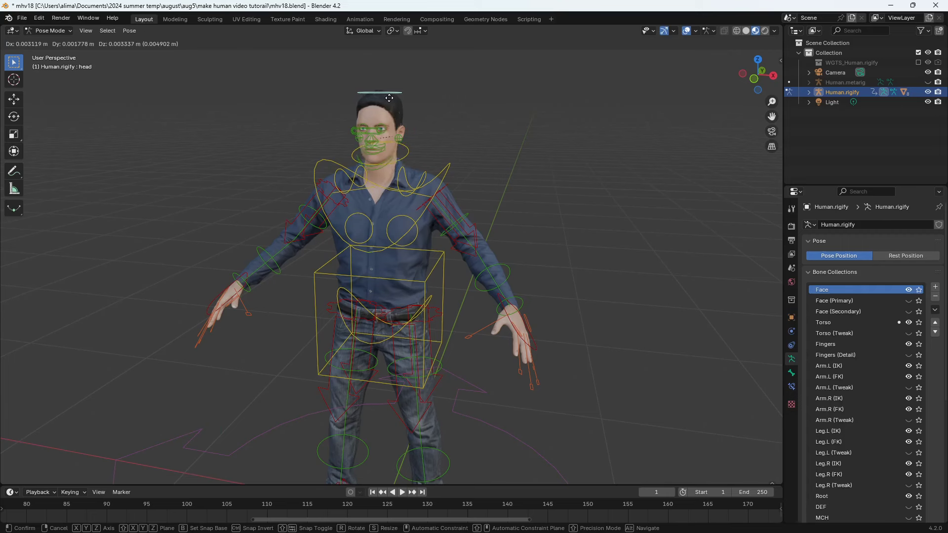
right_click(394, 104)
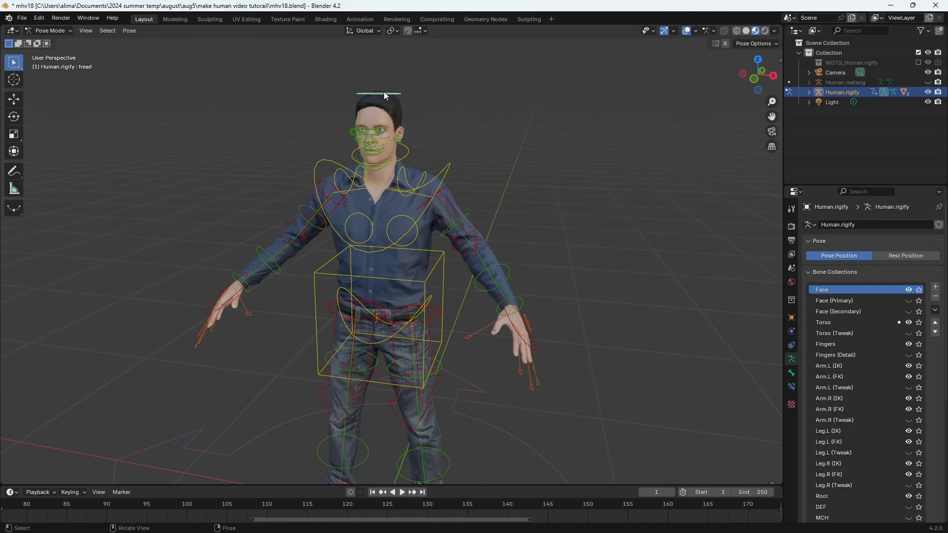
text(rr)
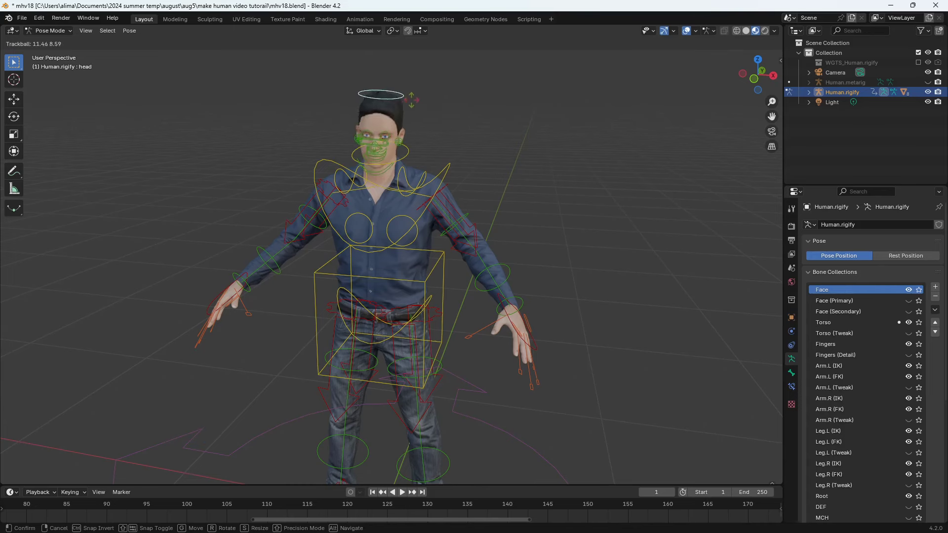
right_click(404, 98)
- Zoom in to bring the character's face into close view
scroll(up, 3)
click(772, 112)
scroll(up, 3)
scroll(down, 3)
scroll(up, 3)
middle_click(561, 109)
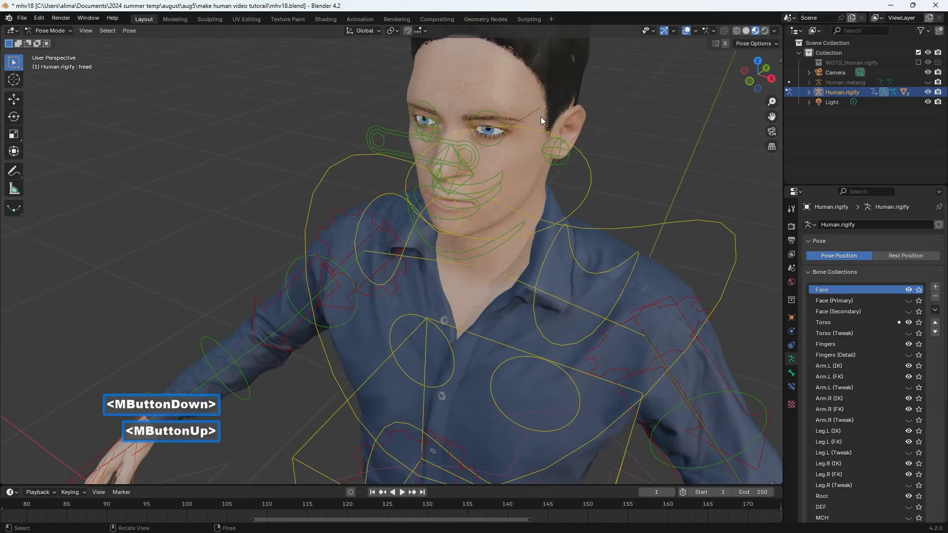
- Select the eye_common control and start moving it to redirect the gaze
click(475, 148)
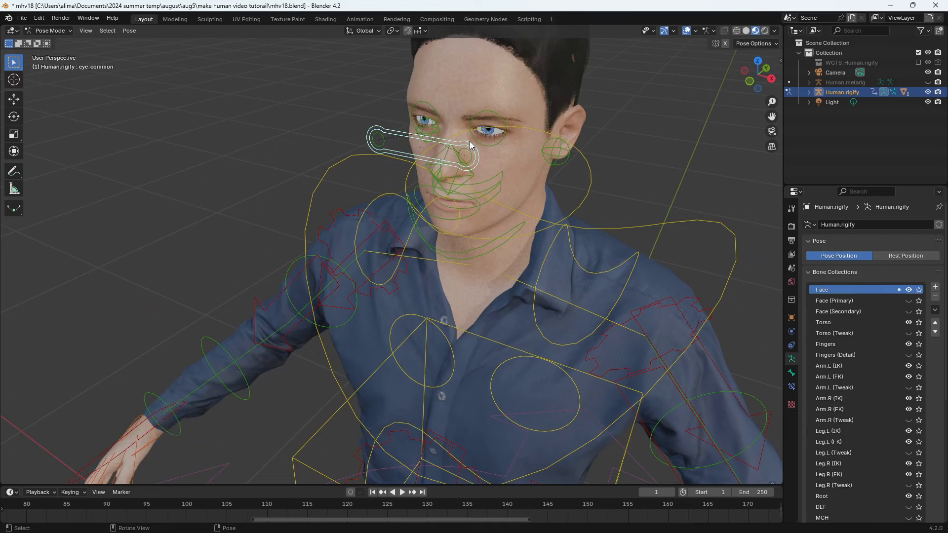
key(g)
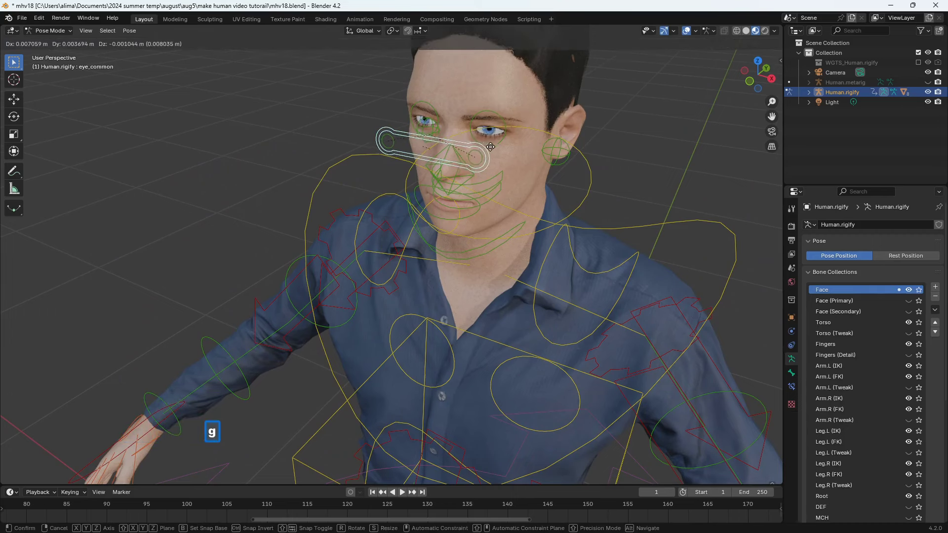